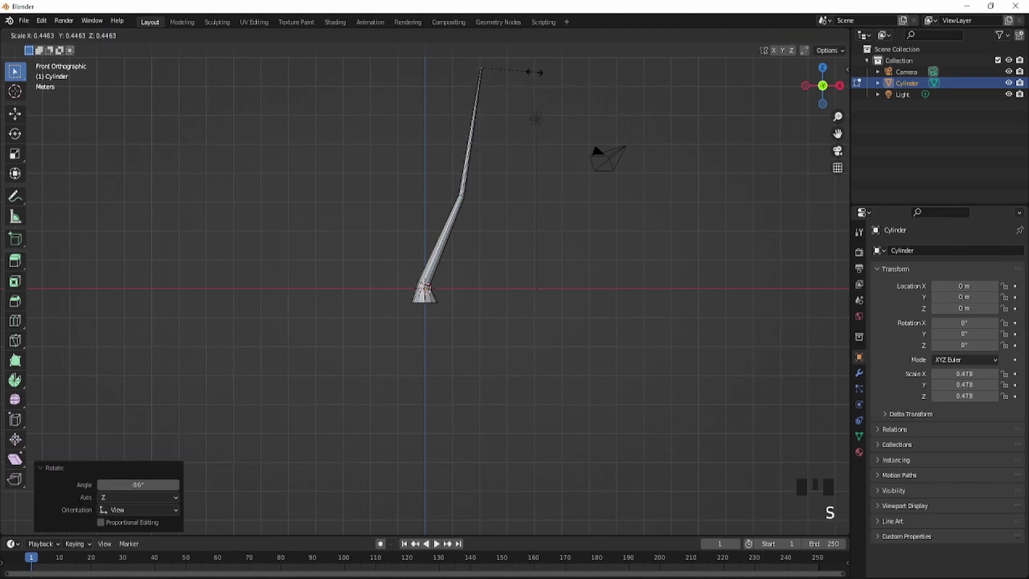
- Tilt the upper trunk, add loop cuts and extend it further upward as a new bent section
key(g)
key(ctrl+r)
key(ctrl+r)
key(g)
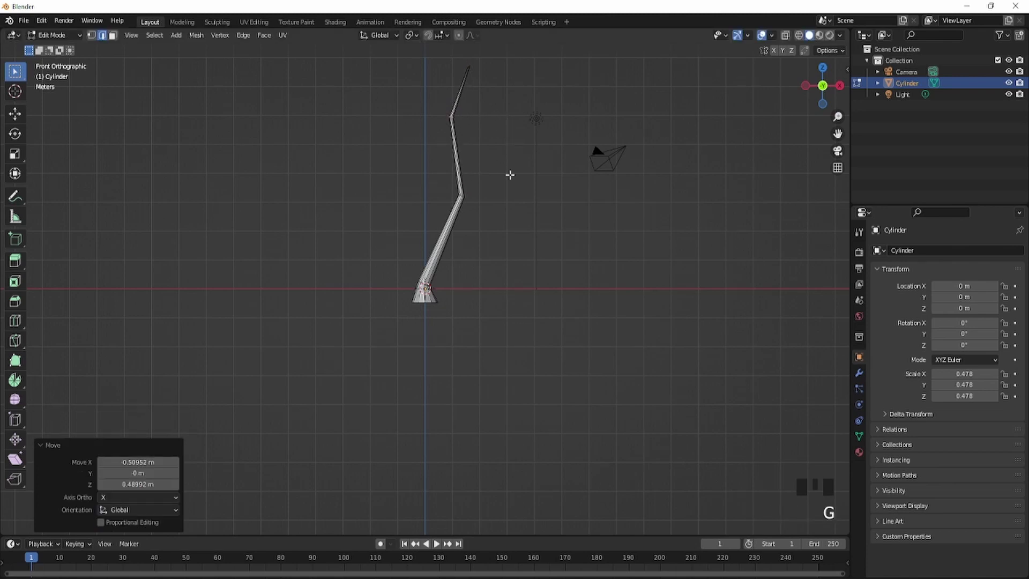
key(ctrl+b)
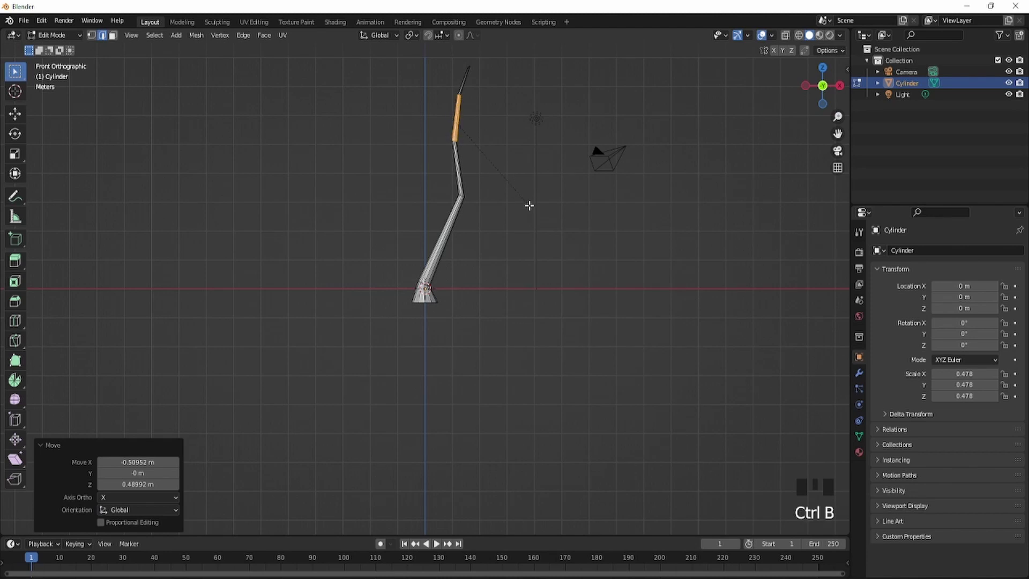
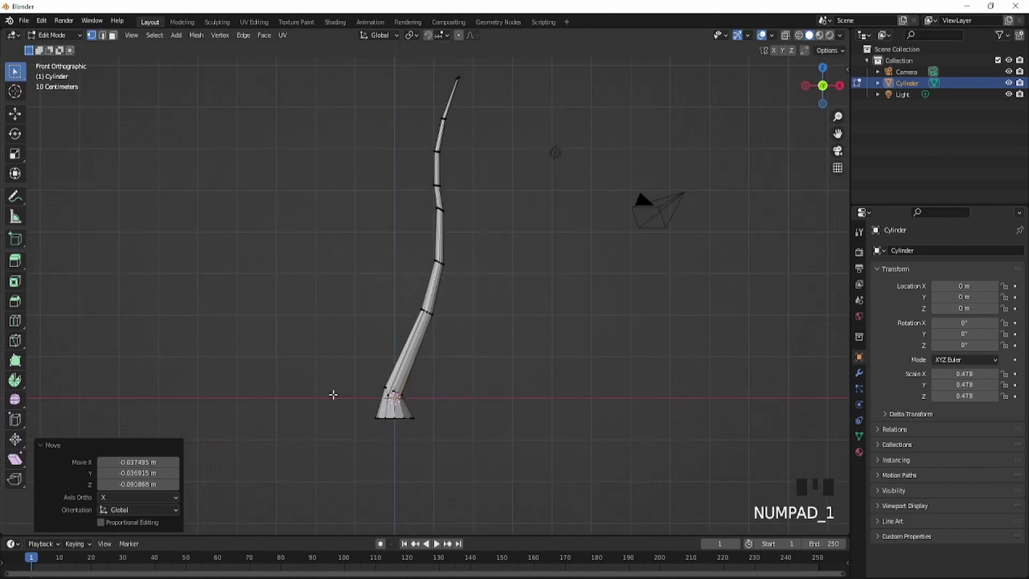
- Orbit around the trunk to inspect its curve from several angles
scroll(down, 3)
drag(73, 37, 231, 180)
drag(231, 180, 451, 343)
key(shift+a)
scroll(up, 3)
drag(385, 276, 380, 233)
scroll(down, 3)
scroll(up, 3)
drag(55, 38, 529, 288)
- Step back through recent edits and redo to settle on smoother trunk bends
key(ctrl+z)
key(ctrl+z)
key(ctrl+z)
key(ctrl+z)
key(ctrl+z)
key(ctrl+z)
key(ctrl+z)
key(ctrl+z)
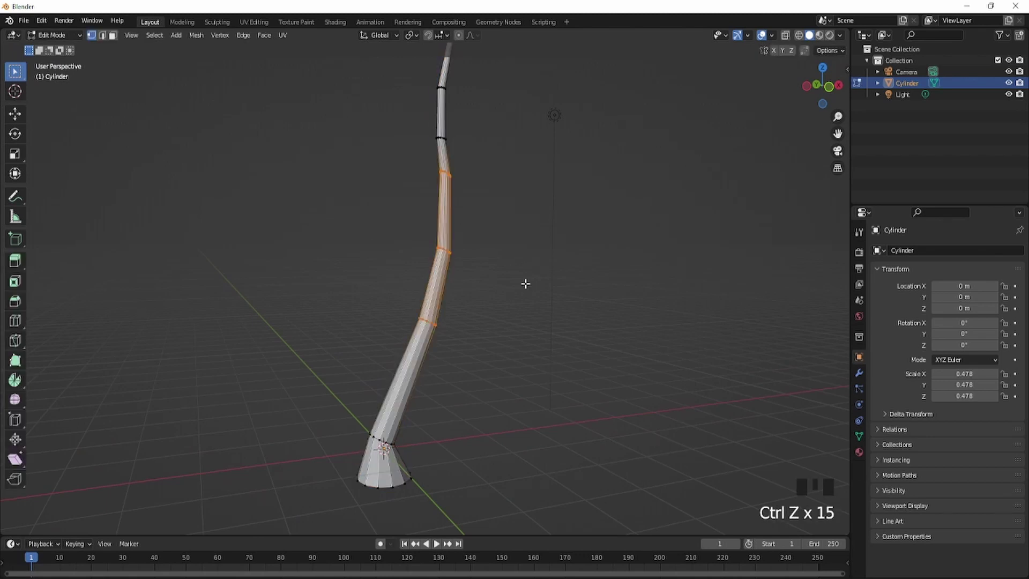
key(ctrl+shift+z)
key(ctrl+shift+z)
key(ctrl+z)
- Leave mesh editing of the finished trunk and bring up the Add Mesh list
drag(442, 290, 450, 268)
scroll(up, 3)
key(g)
drag(66, 41, 439, 258)
scroll(down, 3)
drag(446, 309, 460, 374)
scroll(down, 3)
scroll(down, 3)
key(shift+a)
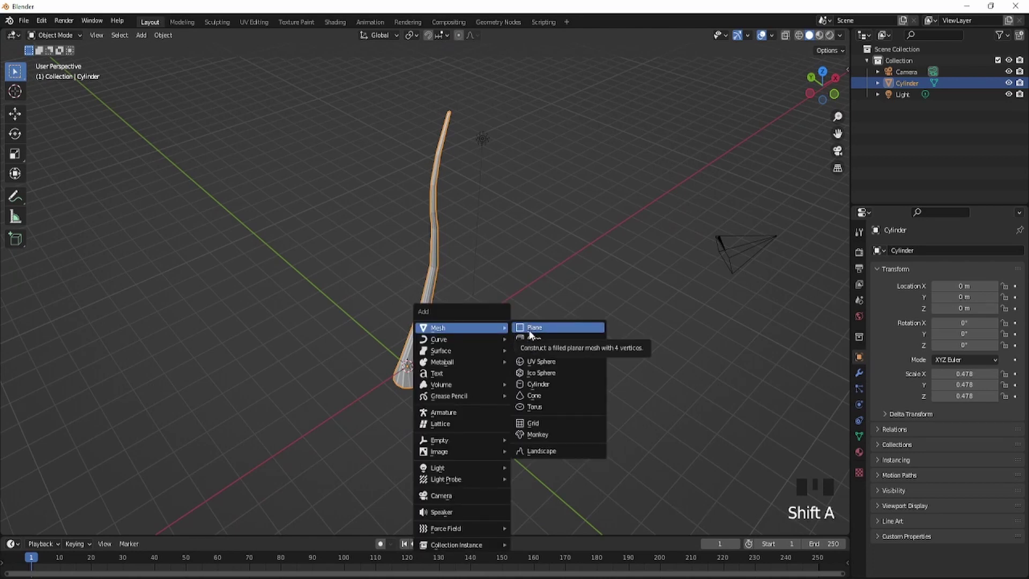
- Add a flat plane at the base of the trunk as the leaf's starting mesh
scroll(down, 3)
drag(503, 348, 571, 377)
scroll(up, 3)
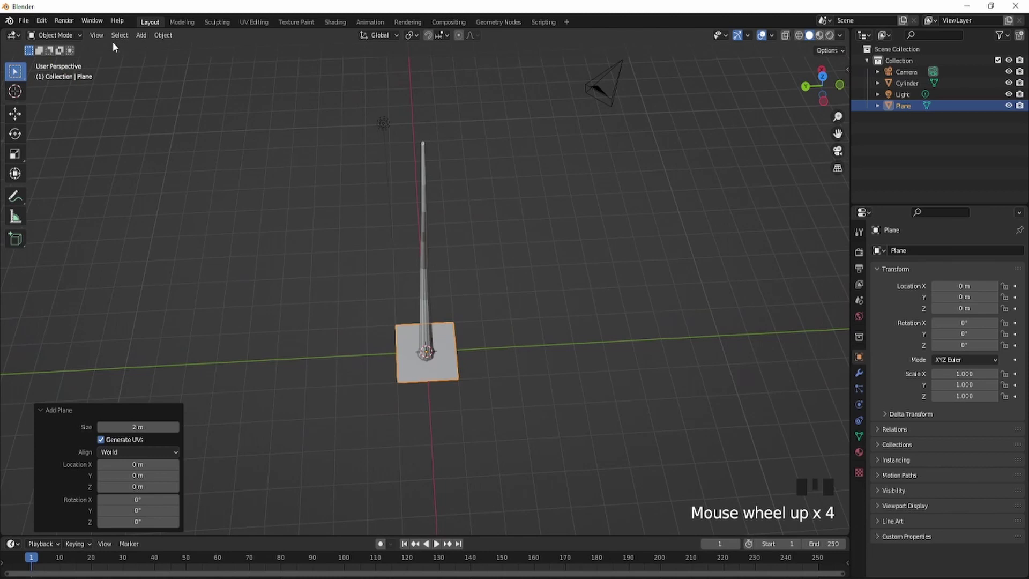
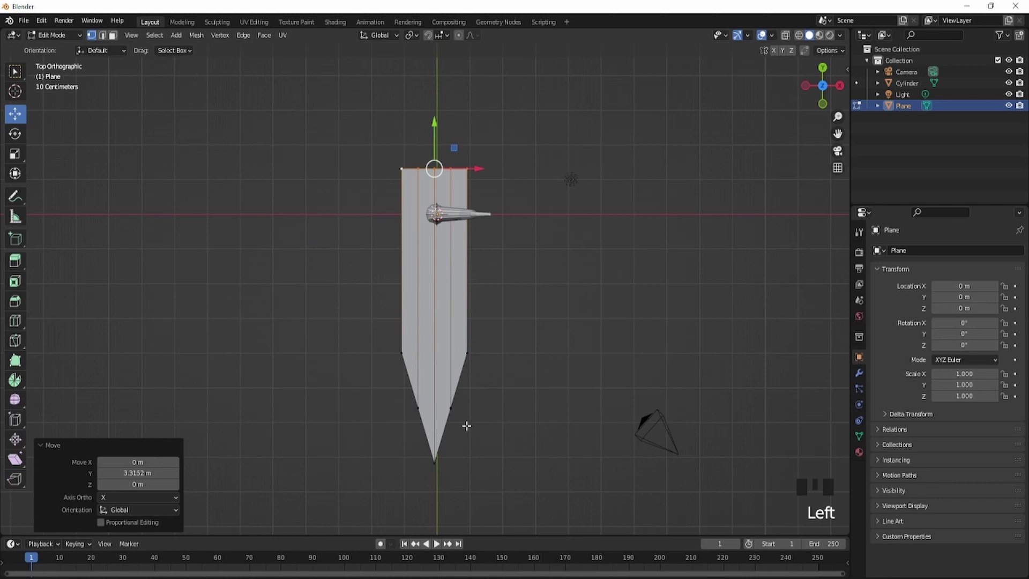
- Select leaf vertices and add another crosswise cut across the blade
click(442, 209)
click(401, 407)
click(441, 209)
scroll(up, 3)
key(ctrl+r)
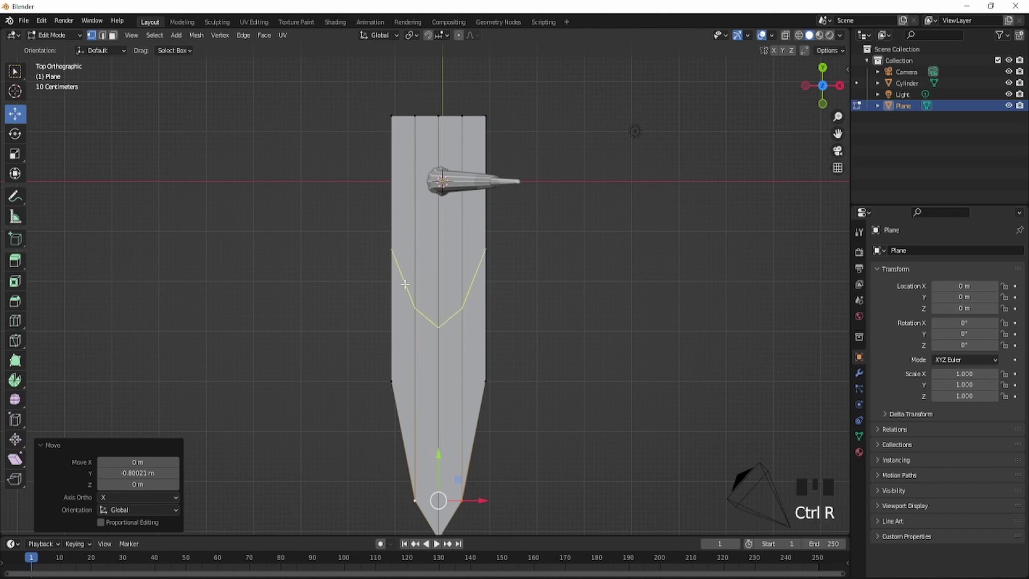
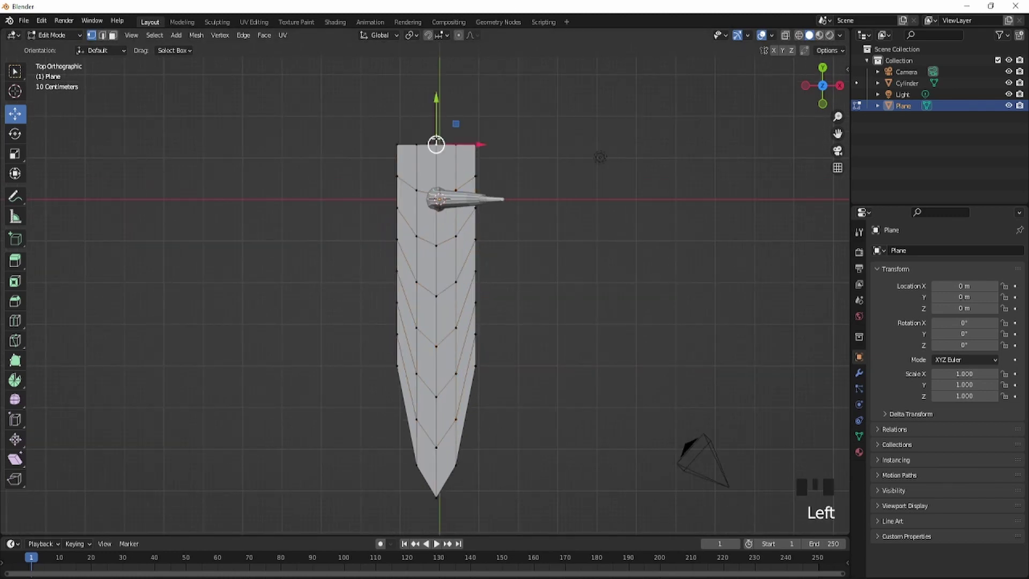
- Pull the leaf tip outward with proportional falloff into a rounded point
key(o)
scroll(down, 3)
drag(436, 122, 420, 210)
scroll(up, 3)
click(415, 234)
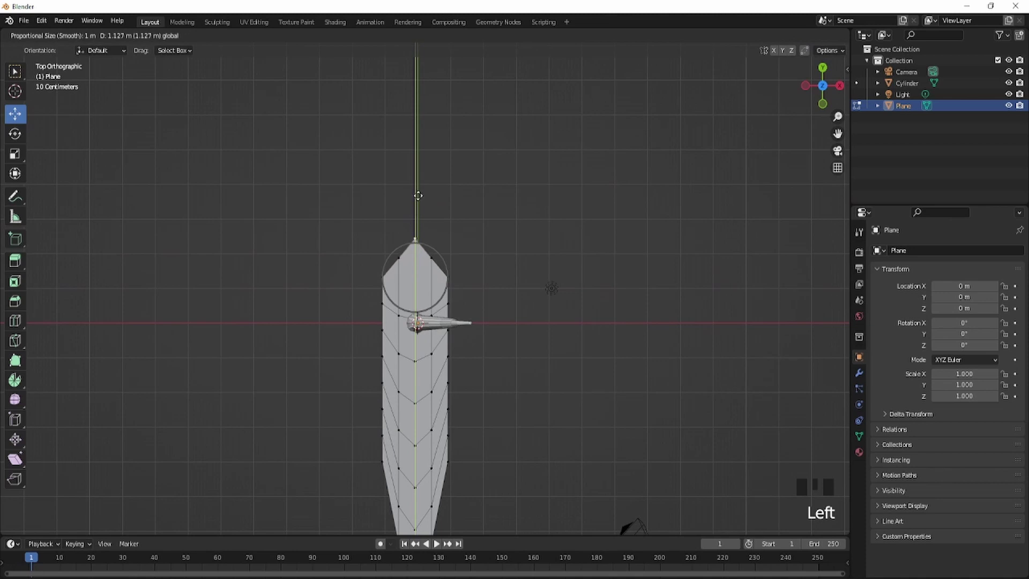
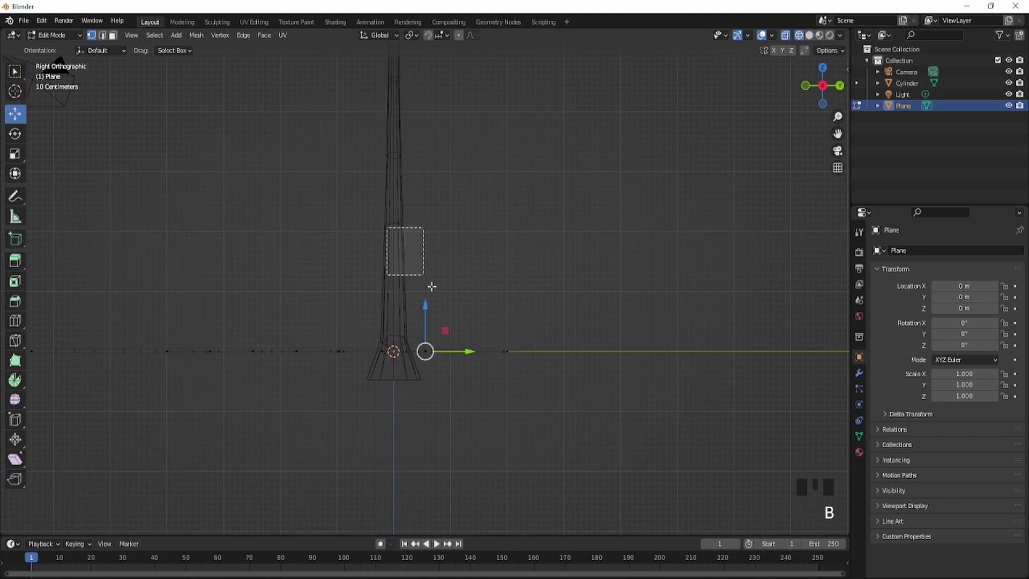
- In side view, rotate the outer leaf end downward with proportional falloff
key(b)
scroll(down, 3)
scroll(down, 3)
key(o)
key(r)
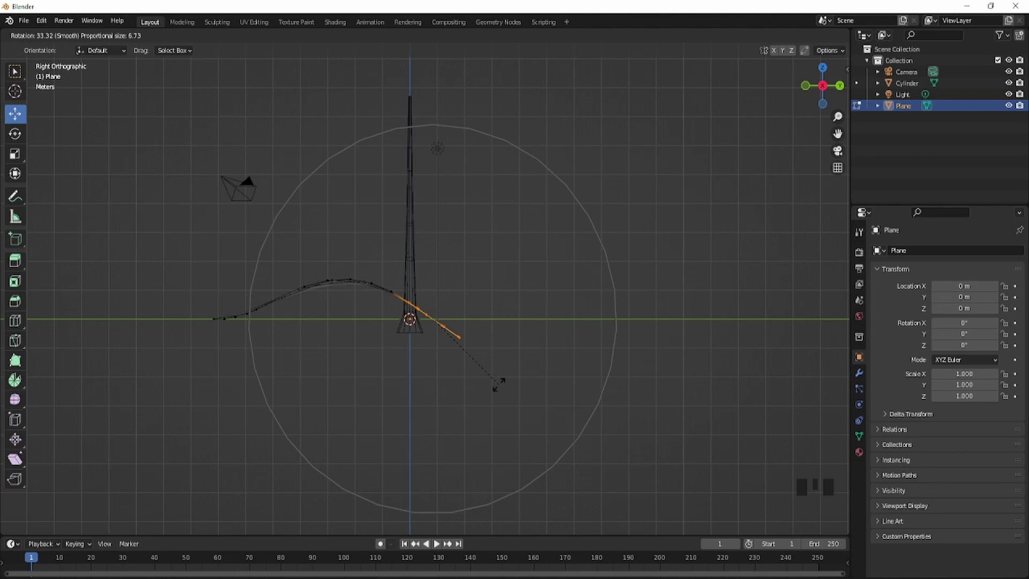
drag(514, 391, 588, 406)
key(z)
- Bend the other leaf end down and refine the arc into a smooth droop
drag(627, 443, 485, 352)
scroll(up, 3)
key(z)
key(z)
drag(480, 376, 424, 399)
key(o)
scroll(up, 3)
drag(419, 209, 555, 255)
key(shift+f)
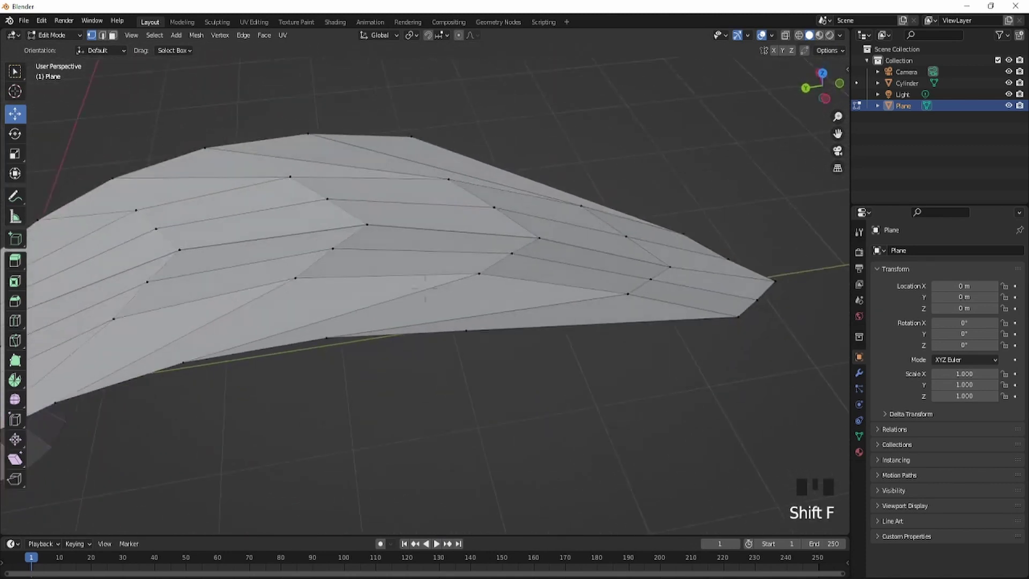
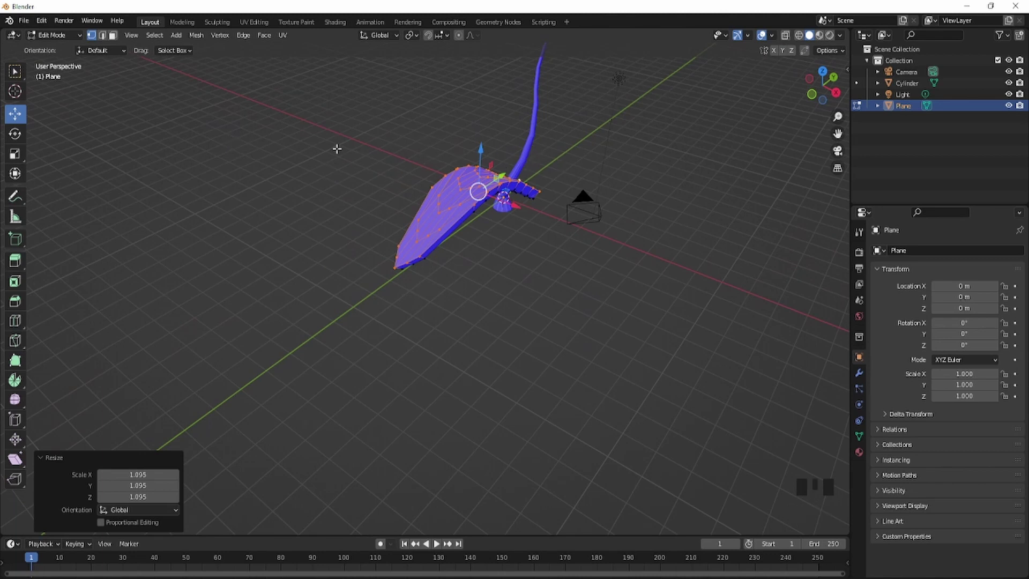
- Select all leaf geometry in top view ready to turn it 90 degrees about Z
scroll(down, 3)
key(a)
scroll(up, 3)
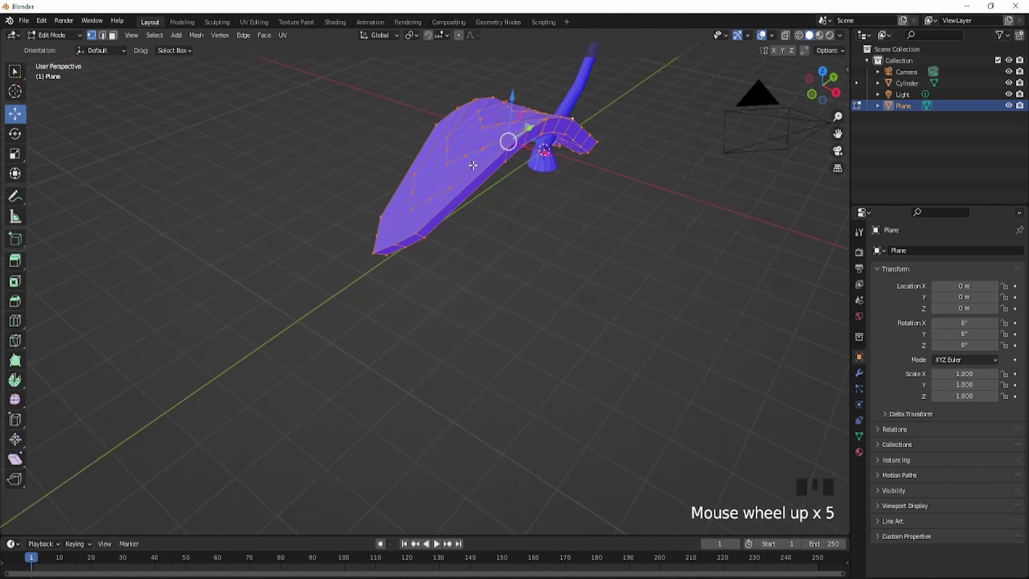
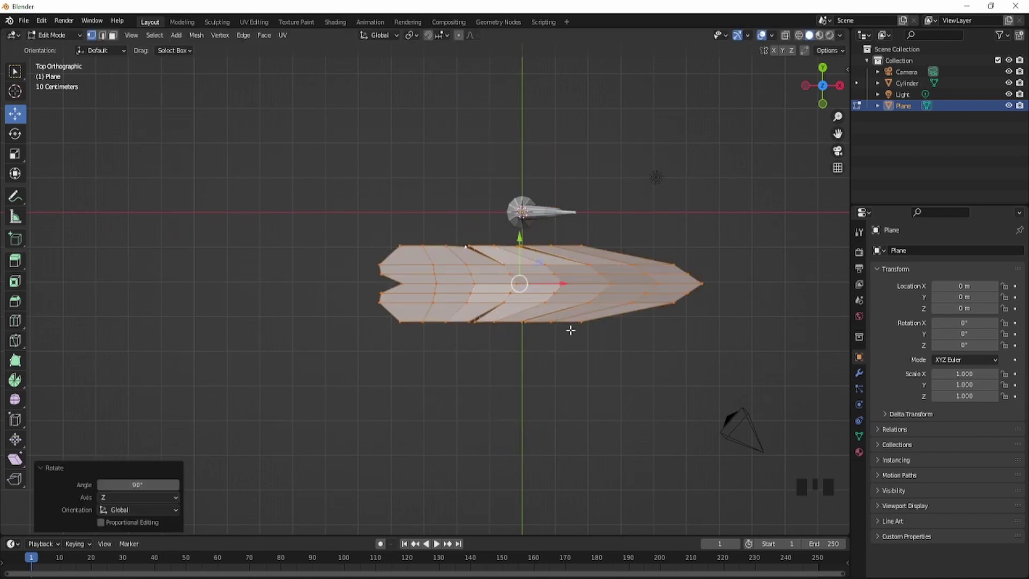
- In front view, move the whole leaf onto the tip of the trunk
key(g)
key(KP_5)
key(KP_1)
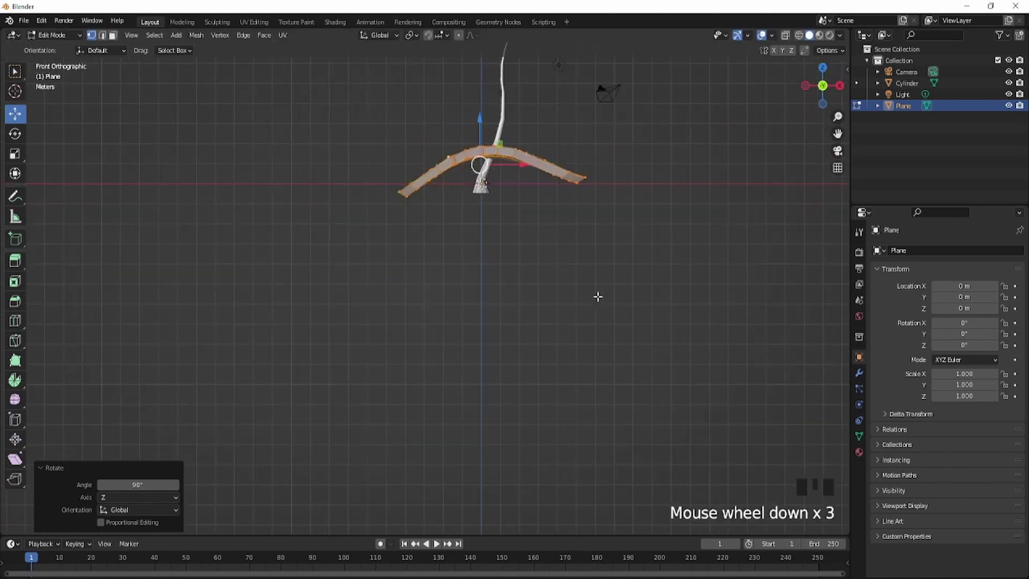
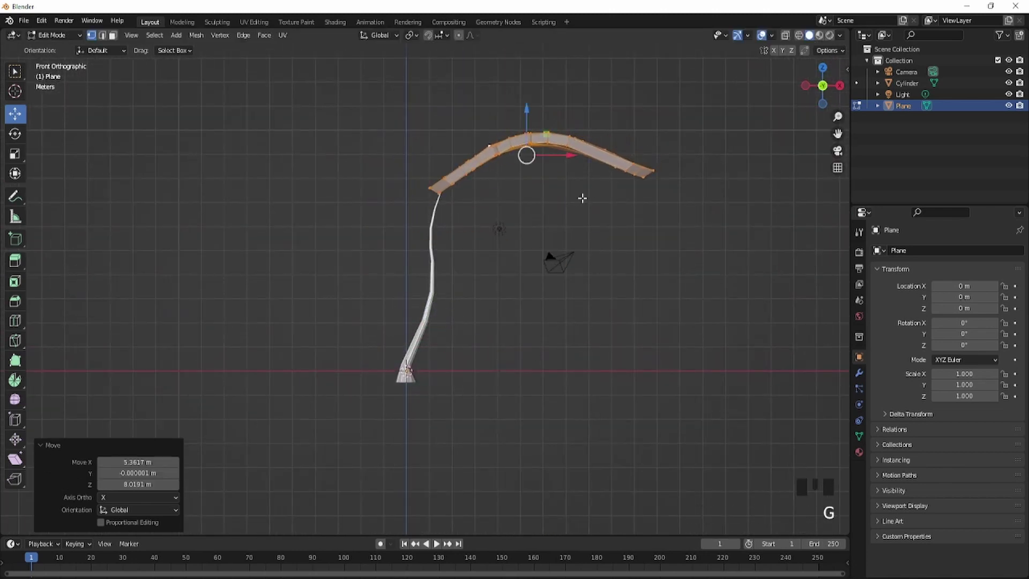
scroll(up, 3)
key(s)
key(g)
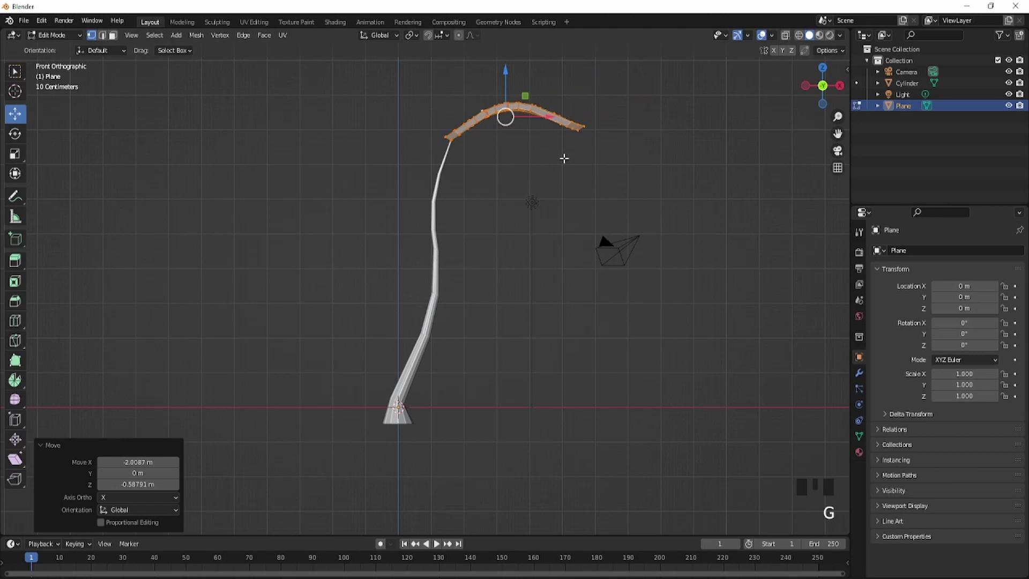
- Scale the leaf along Z to flatten its arch
key(s)
key(s)
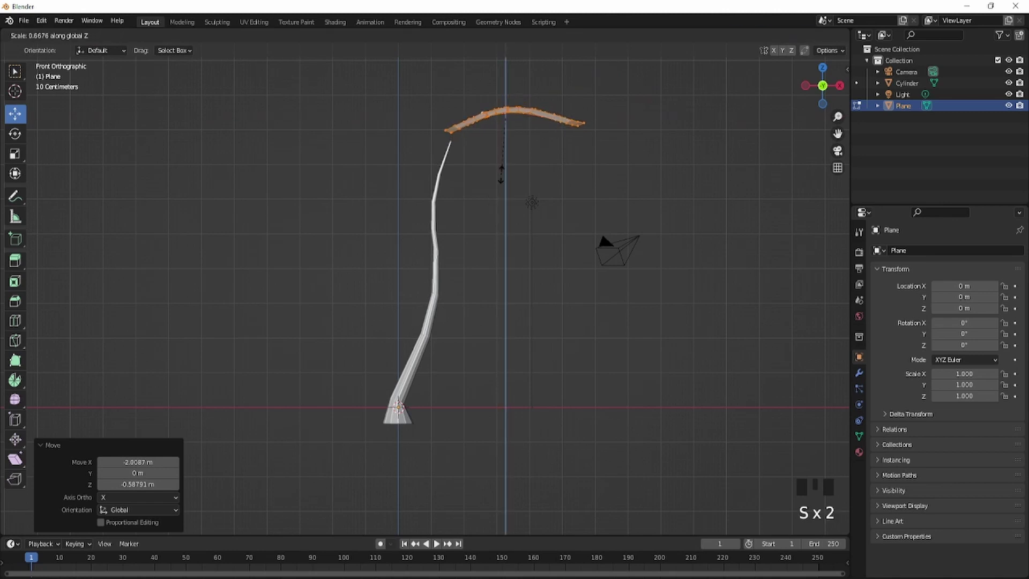
key(g)
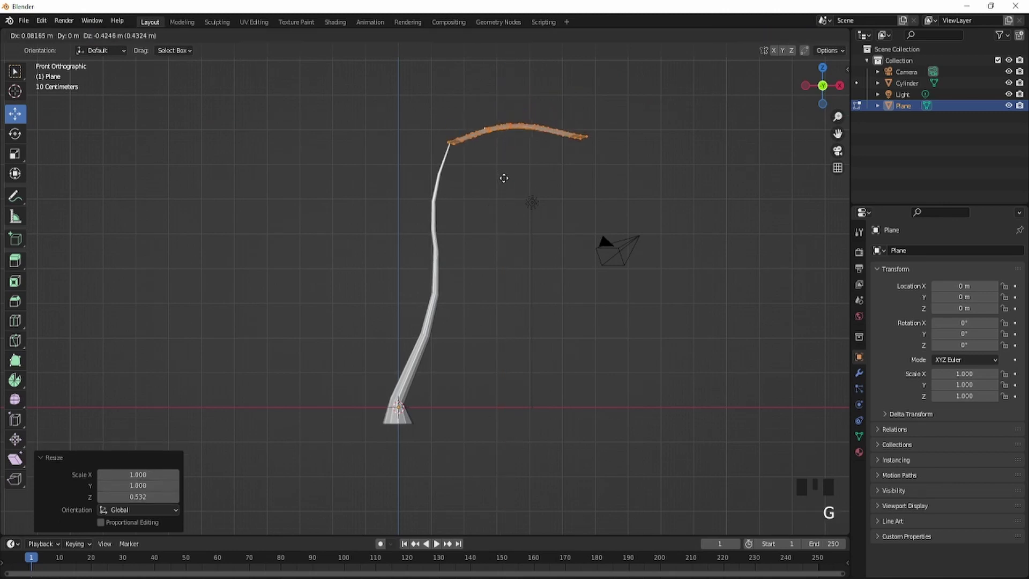
key(KP_5)
key(KP_1)
key(KP_7)
scroll(down, 3)
scroll(up, 3)
- From top view, start rotating the leaf 90 degrees about the vertical axis
key(g)
scroll(down, 3)
key(shift+d)
key(r)
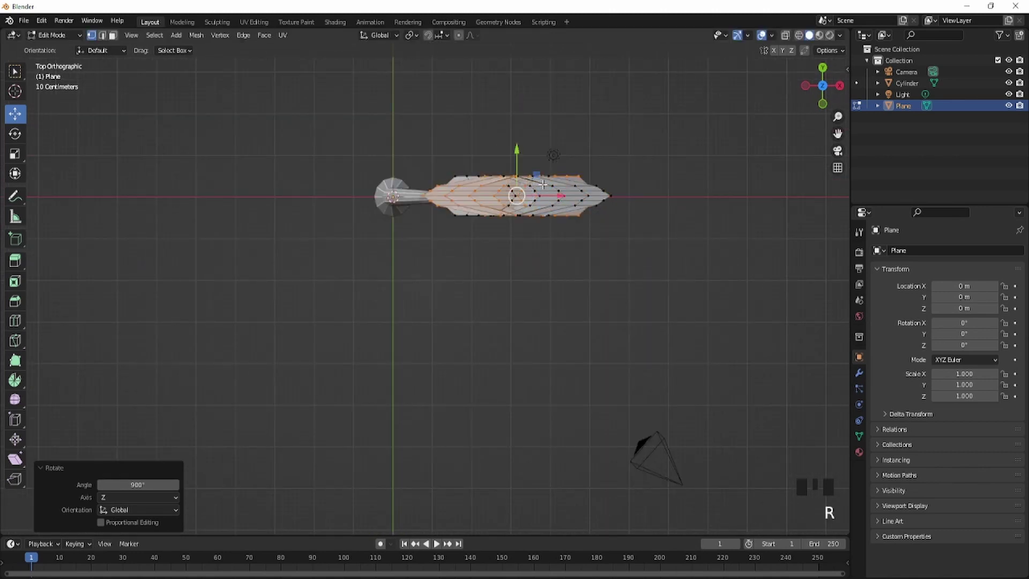
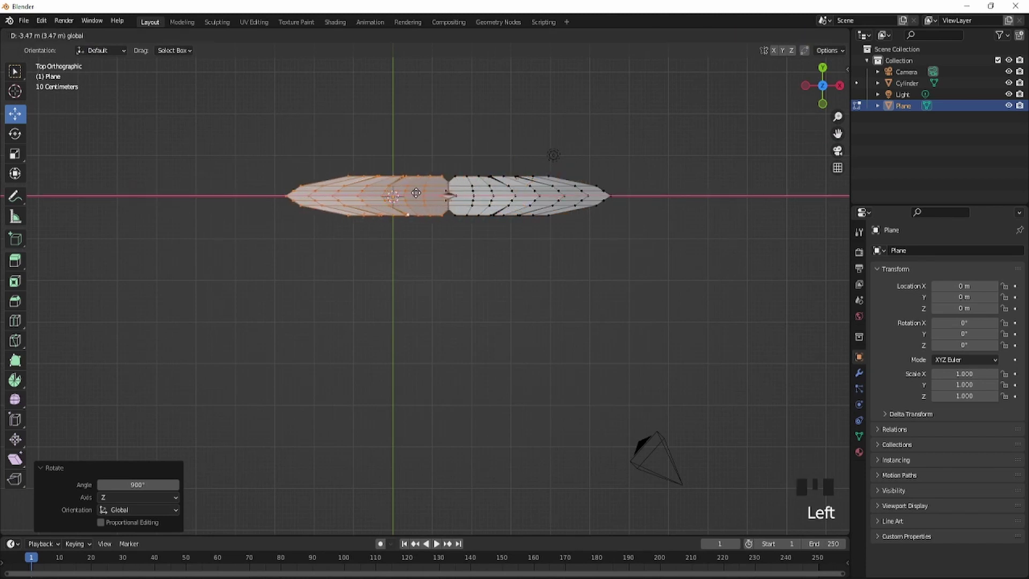
- Duplicate the leaf and rotate the copy about Z to face the opposite way
key(a)
key(g)
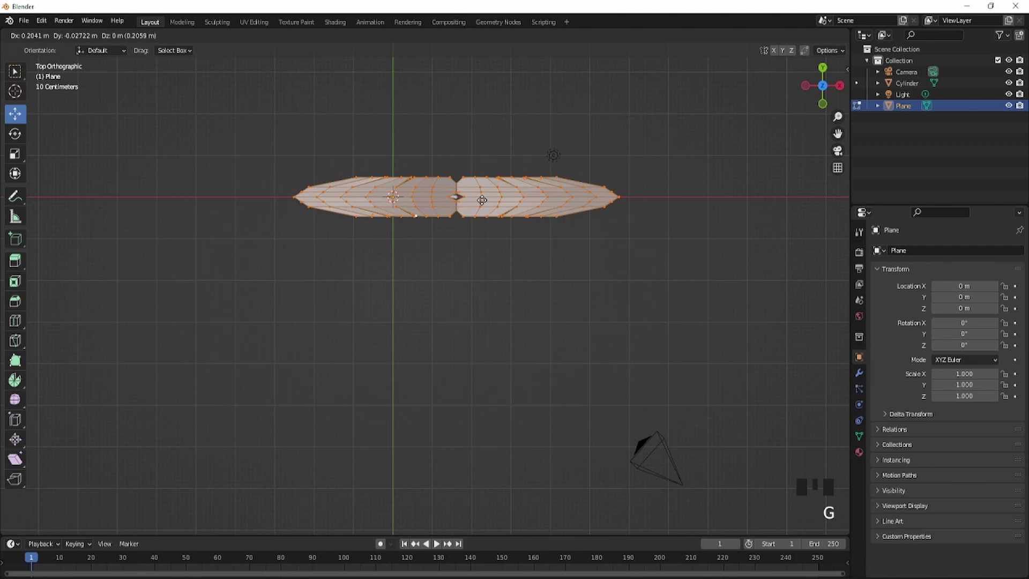
key(KP_5)
key(KP_1)
key(KP_5)
key(KP_1)
key(KP_7)
scroll(down, 3)
- Duplicate both leaves, rotate copies perpendicular, then add more to fill the crown's gaps
key(shift+d)
scroll(up, 3)
key(r)
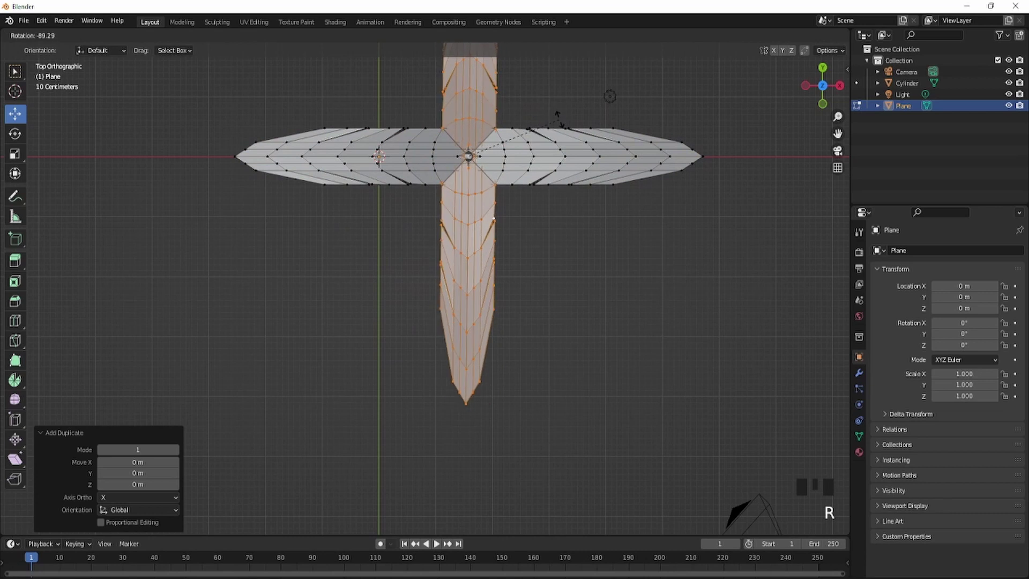
scroll(down, 3)
key(a)
key(shift+d)
key(r)
key(KP_5)
key(KP_1)
scroll(down, 3)
scroll(up, 3)
click(438, 111)
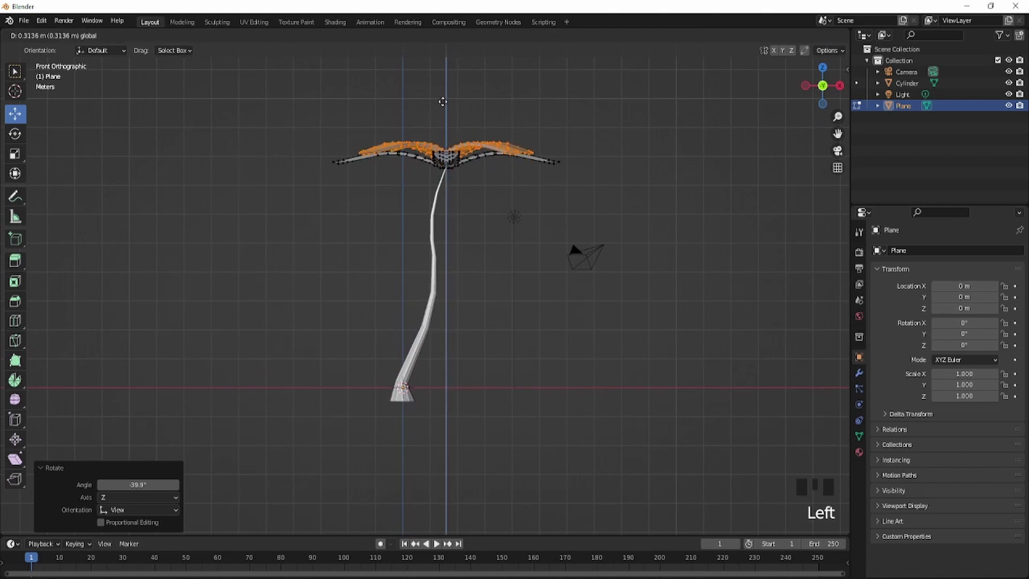
drag(436, 126, 303, 180)
- Raise the leaf crown on the trunk and stretch its droop along Z
key(KP_5)
key(KP_1)
scroll(up, 3)
key(s)
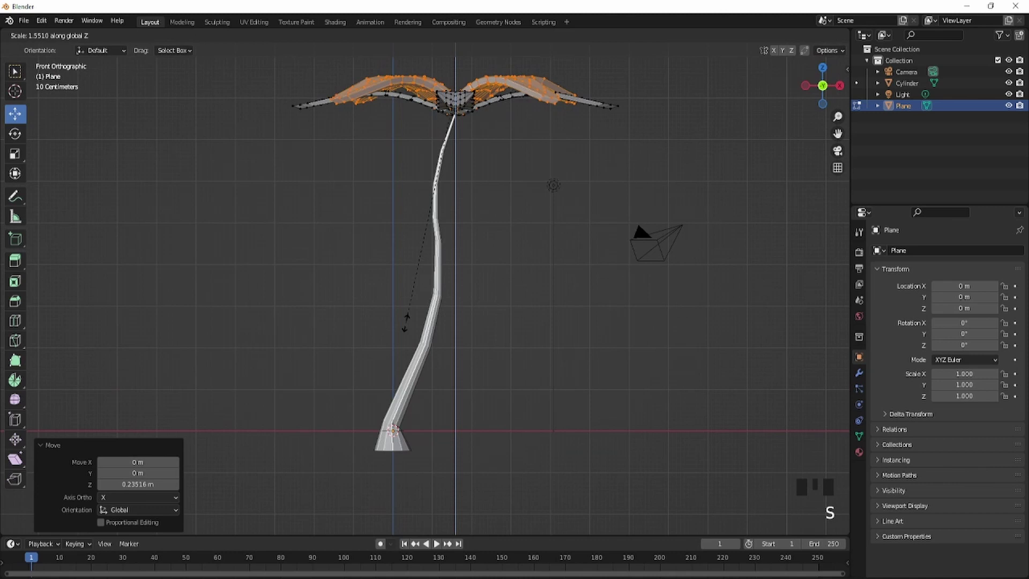
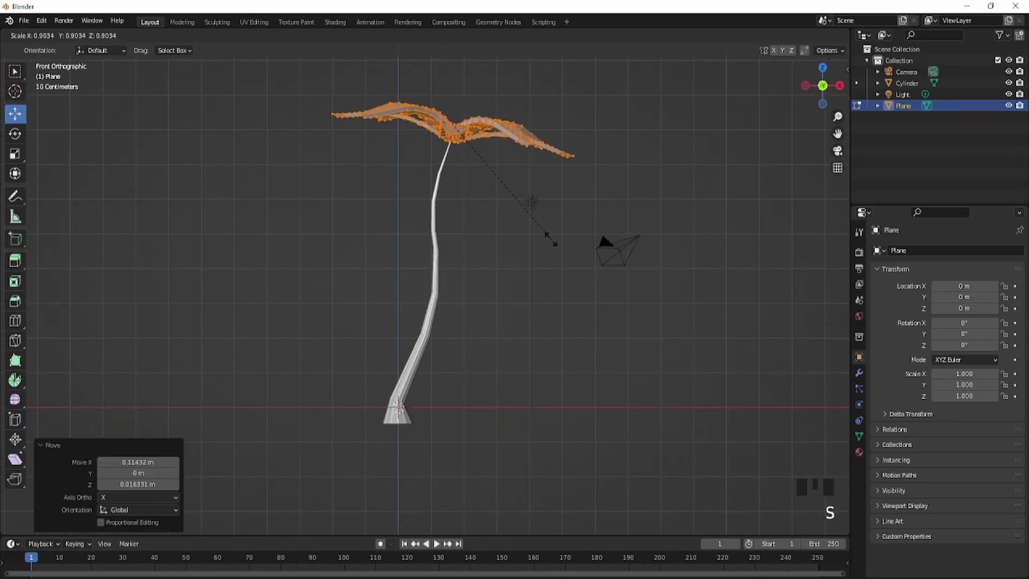
- Orbit around the palm tree and select the trunk in Object Mode
drag(72, 38, 288, 208)
drag(289, 209, 455, 226)
scroll(up, 3)
drag(313, 184, 863, 435)
click(863, 435)
drag(888, 474, 937, 488)
scroll(down, 3)
drag(478, 208, 433, 258)
- Apply Shade Smooth with Auto Smooth to the trunk
click(432, 259)
drag(432, 258, 941, 492)
click(942, 491)
- Orbit and zoom around the finished smooth-shaded palm tree to review it
scroll(down, 3)
scroll(up, 3)
scroll(down, 3)
drag(555, 337, 644, 385)
scroll(down, 3)
drag(616, 387, 536, 309)
scroll(down, 3)
scroll(down, 3)
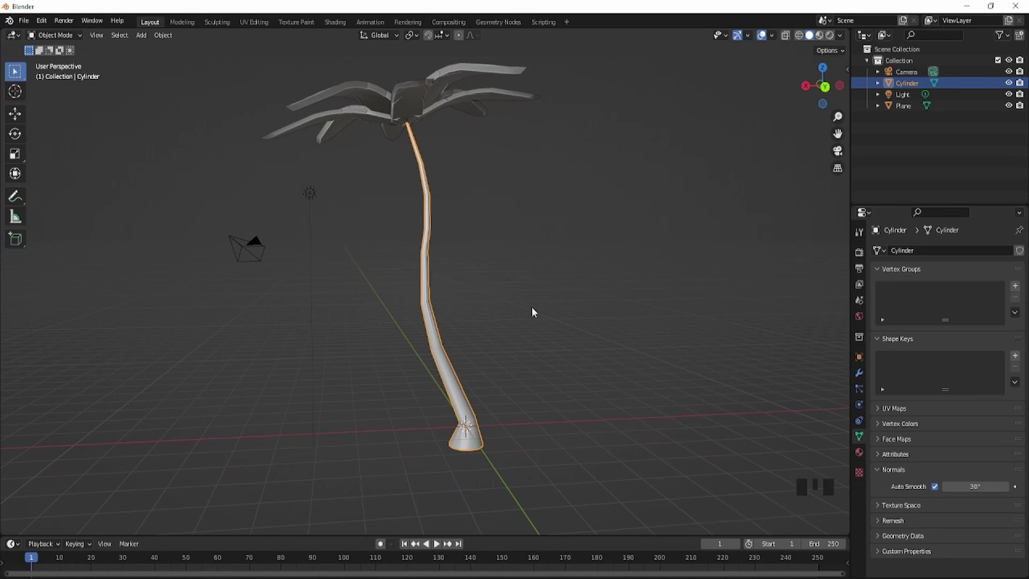